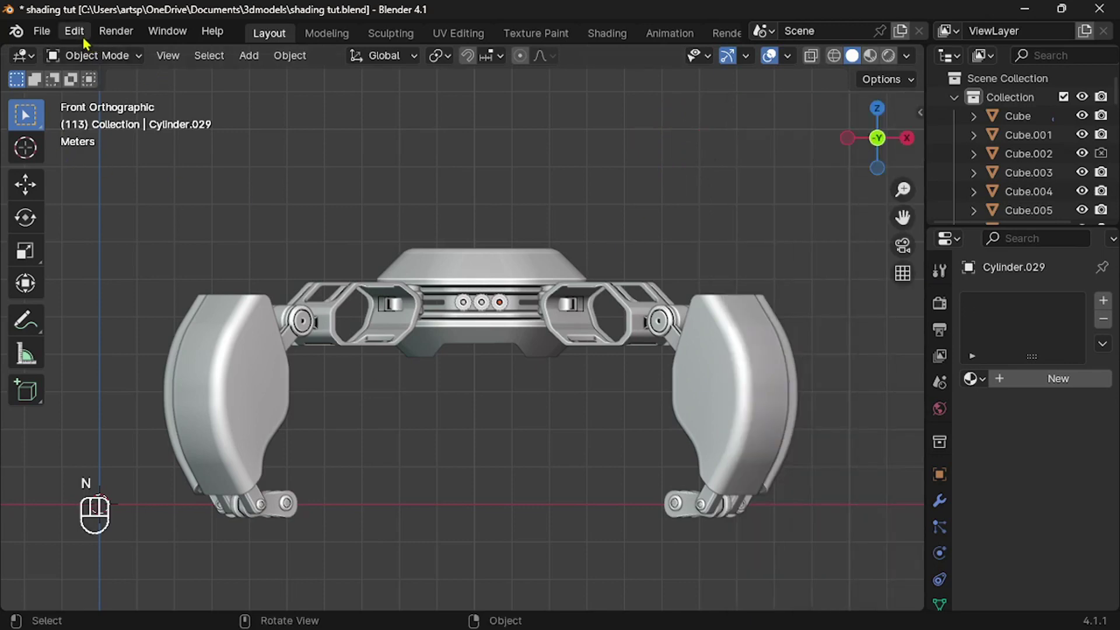
# Filter the Add-ons preferences to show the KIT OPS add-on.
pyautogui.moveTo(91, 41); pyautogui.dragTo(141, 272)
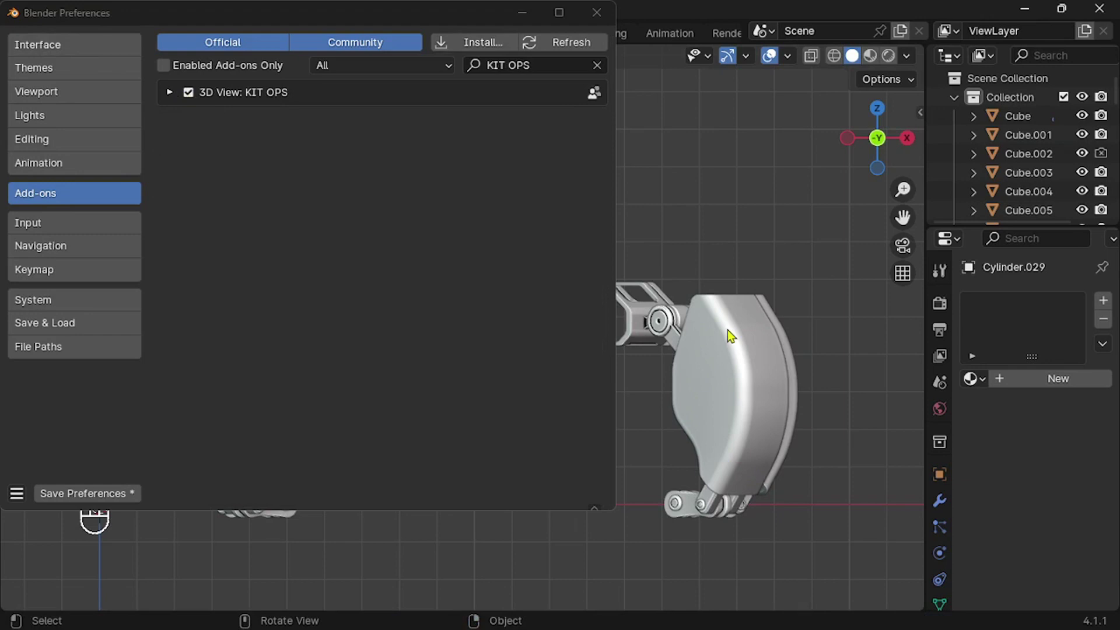
# Enable 3D View: KIT OPS and show its KPACKS panel in the viewport sidebar.
pyautogui.click(735, 333)
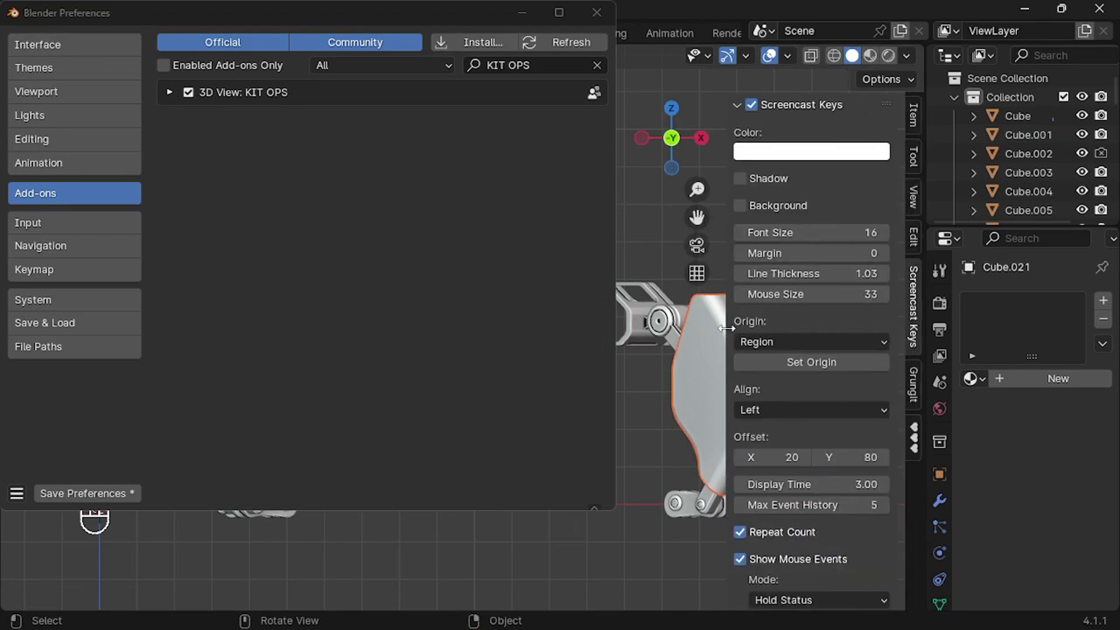
pyautogui.click(925, 436)
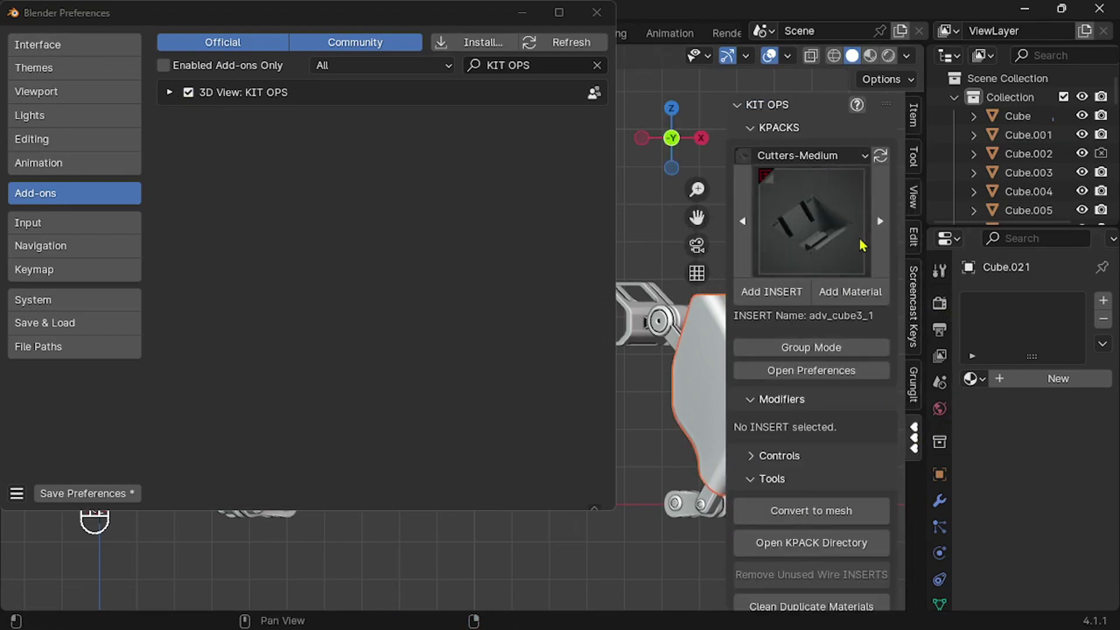
pyautogui.moveTo(866, 242); pyautogui.dragTo(765, 154)
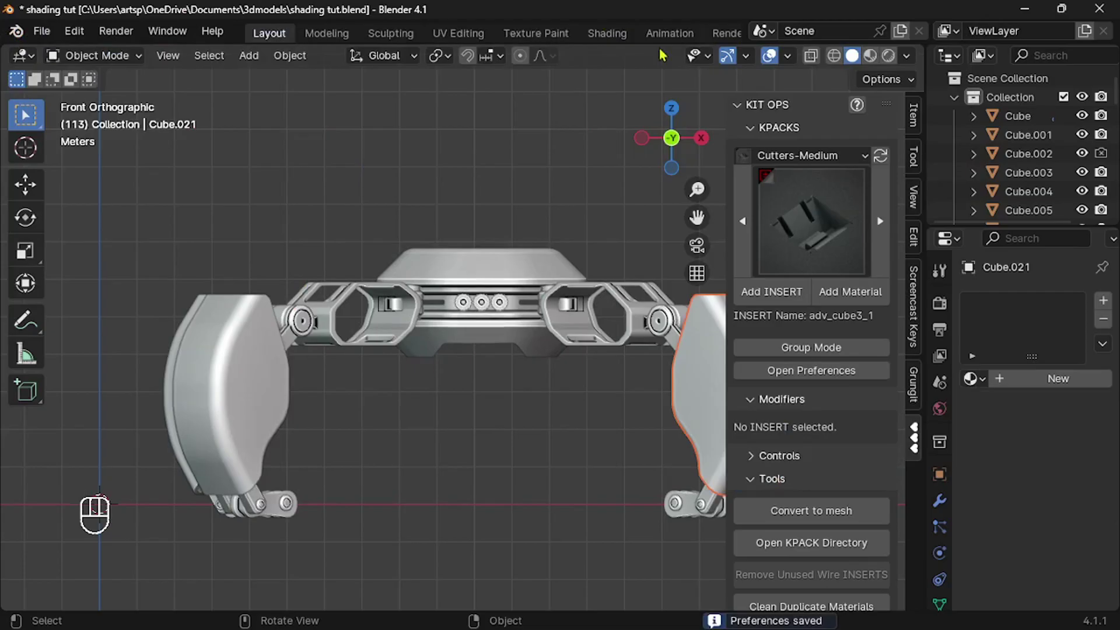
# Switch to Material Preview and choose the KO-Plastic-Paint KPACK in the KIT OPS panel.
pyautogui.moveTo(800, 157); pyautogui.dragTo(579, 331)
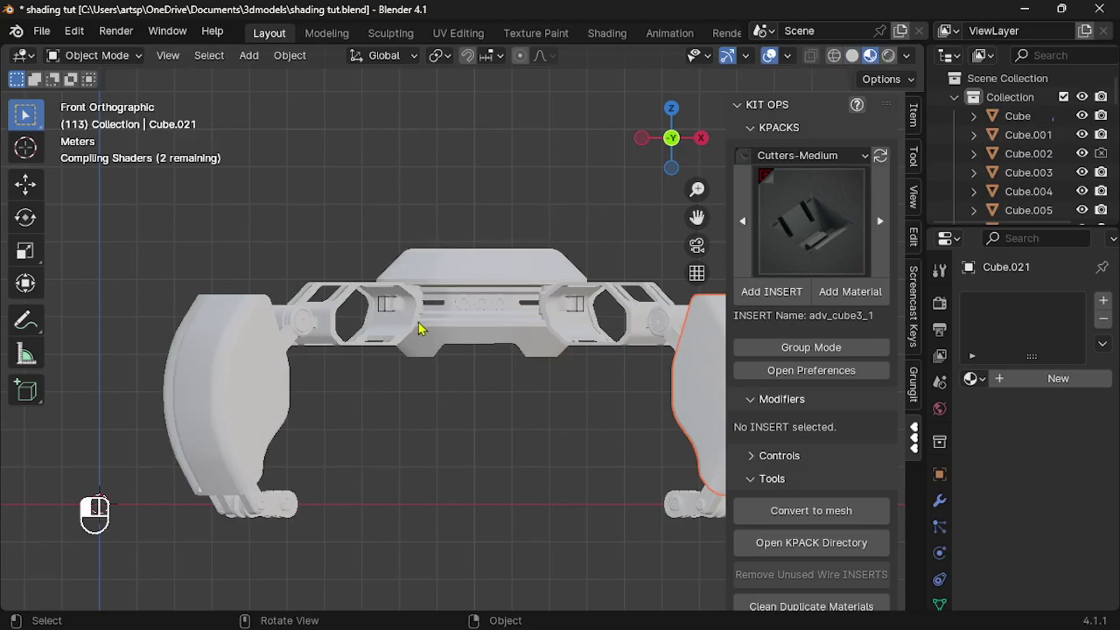
pyautogui.press('n')
pyautogui.press('n')
pyautogui.moveTo(350, 439); pyautogui.dragTo(263, 405)
pyautogui.doubleClick(263, 404)
pyautogui.middleClick(263, 404)
# Apply sy_yellow_matte plastic to the selected claw with Add Material and inspect it.
pyautogui.moveTo(745, 238); pyautogui.dragTo(803, 165)
pyautogui.moveTo(803, 165); pyautogui.dragTo(793, 430)
pyautogui.moveTo(792, 429); pyautogui.dragTo(805, 188)
pyautogui.moveTo(806, 188); pyautogui.dragTo(1054, 426)
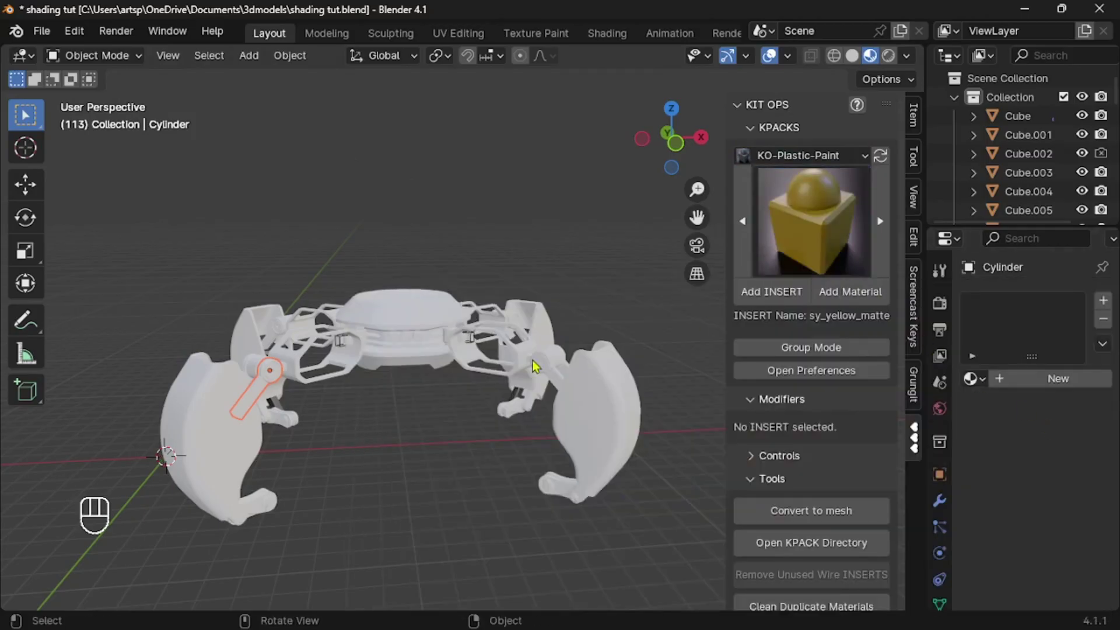
pyautogui.moveTo(214, 451); pyautogui.dragTo(859, 297)
pyautogui.moveTo(859, 297); pyautogui.dragTo(374, 427)
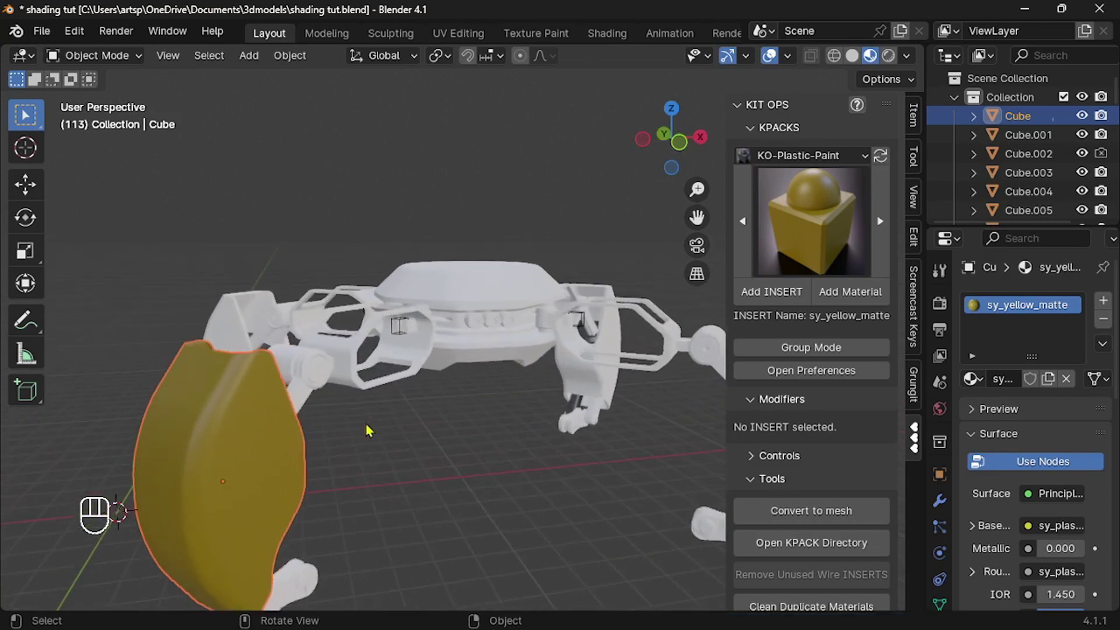
pyautogui.middleClick(373, 427)
pyautogui.middleClick(296, 353)
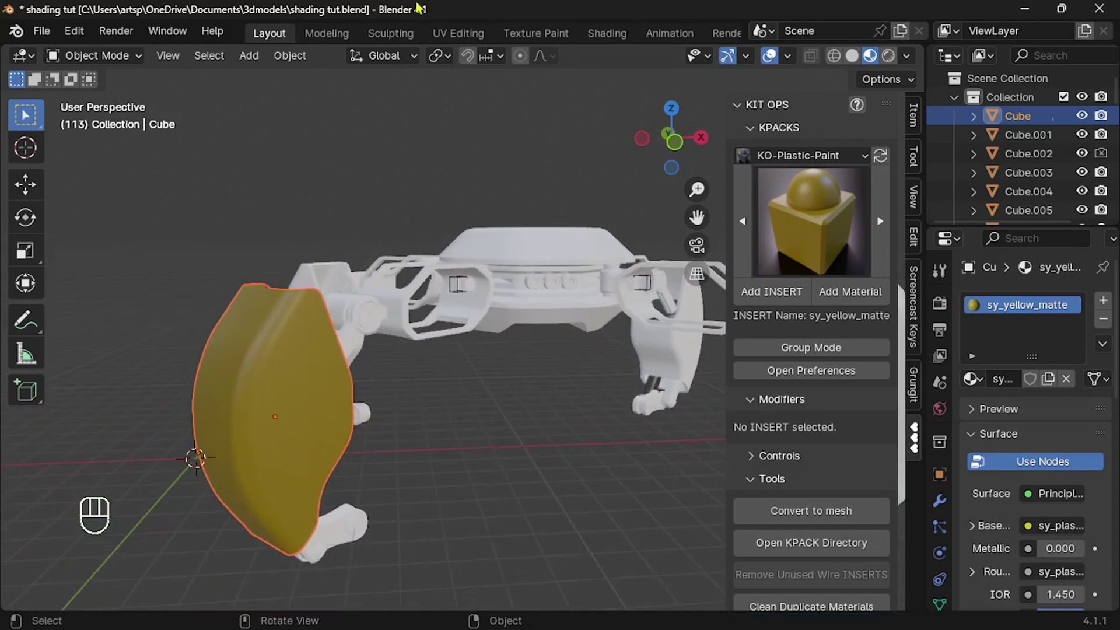
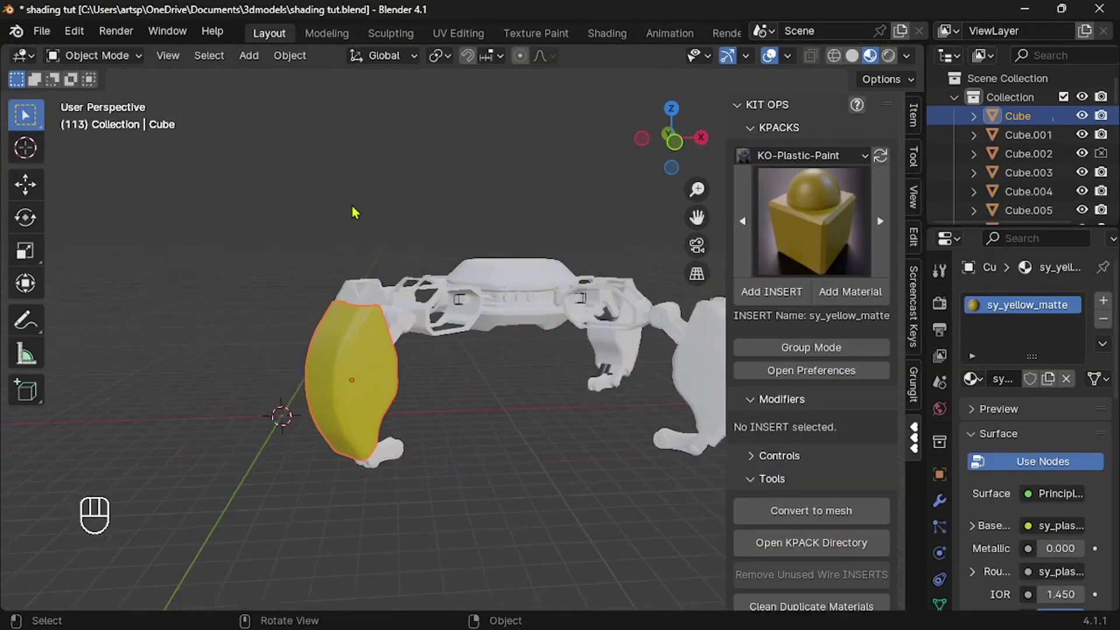
# Choose the KO-Metal KPACK and give an arm link sy_dark_annodized_matte metal.
pyautogui.click(359, 209)
pyautogui.moveTo(359, 209); pyautogui.dragTo(815, 156)
pyautogui.click(815, 157)
pyautogui.middleClick(806, 372)
pyautogui.moveTo(824, 258); pyautogui.dragTo(785, 440)
pyautogui.middleClick(785, 440)
pyautogui.middleClick(298, 358)
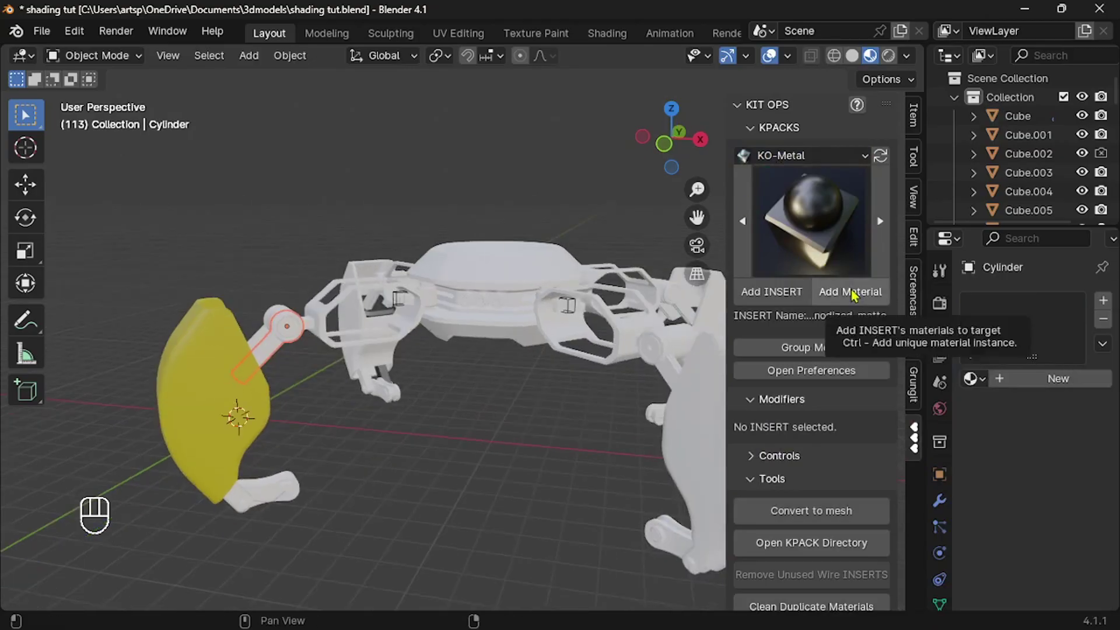
pyautogui.click(273, 485)
pyautogui.click(836, 290)
# Apply the dark anodized matte metal to further arm links one after another.
pyautogui.click(288, 315)
pyautogui.moveTo(288, 314); pyautogui.dragTo(308, 356)
pyautogui.moveTo(339, 355); pyautogui.dragTo(834, 292)
pyautogui.middleClick(304, 424)
pyautogui.middleClick(479, 427)
pyautogui.click(335, 423)
pyautogui.click(857, 296)
pyautogui.click(341, 436)
pyautogui.click(866, 303)
# Give the remaining joint parts the dark anodized matte metal and inspect the arm.
pyautogui.click(386, 422)
pyautogui.click(540, 181)
pyautogui.click(836, 292)
pyautogui.doubleClick(486, 190)
pyautogui.middleClick(479, 190)
pyautogui.middleClick(860, 297)
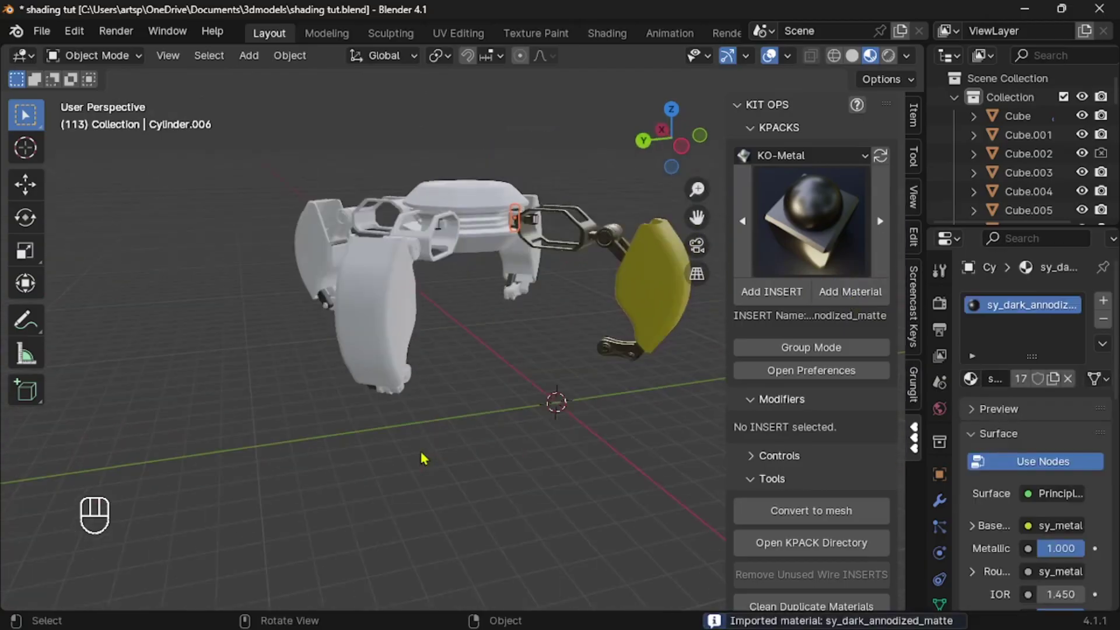
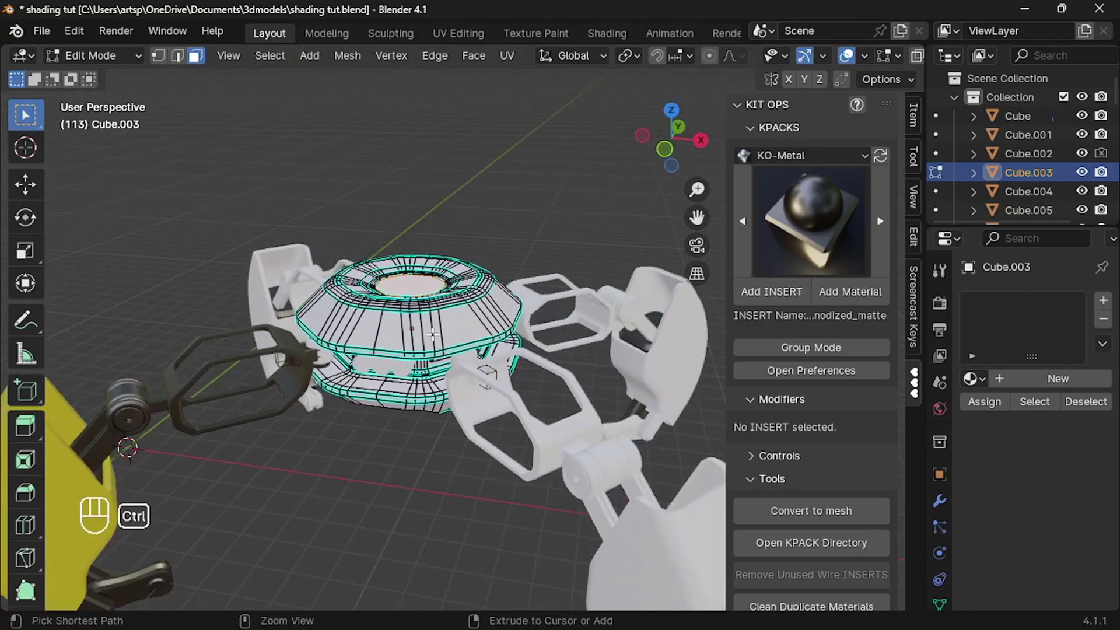
# Grow the face selection over Cube.003's top shell and separate it by Selection (P).
pyautogui.press('ctrl+KP_Add')
pyautogui.press('ctrl+KP_Add')
pyautogui.press('ctrl+KP_Add')
pyautogui.press('ctrl+KP_Add')
pyautogui.press('ctrl+KP_Add')
pyautogui.press('ctrl+KP_Add')
pyautogui.press('ctrl+KP_Add')
pyautogui.press('ctrl+KP_Add')
pyautogui.press('ctrl+KP_Add')
pyautogui.press('ctrl+KP_Add')
pyautogui.press('ctrl+KP_Add')
pyautogui.press('ctrl+KP_Add')
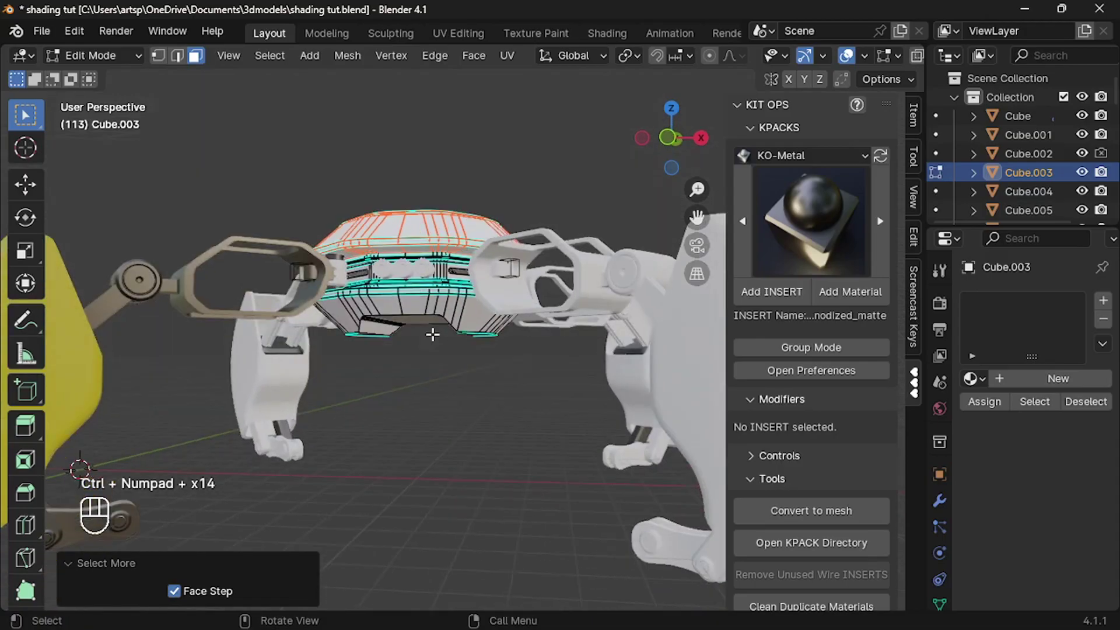
pyautogui.press('ctrl+KP_Add')
pyautogui.press('ctrl+KP_Add')
pyautogui.press('ctrl+KP_Add')
pyautogui.press('ctrl+KP_Add')
pyautogui.press('ctrl+KP_Add')
pyautogui.press('p')
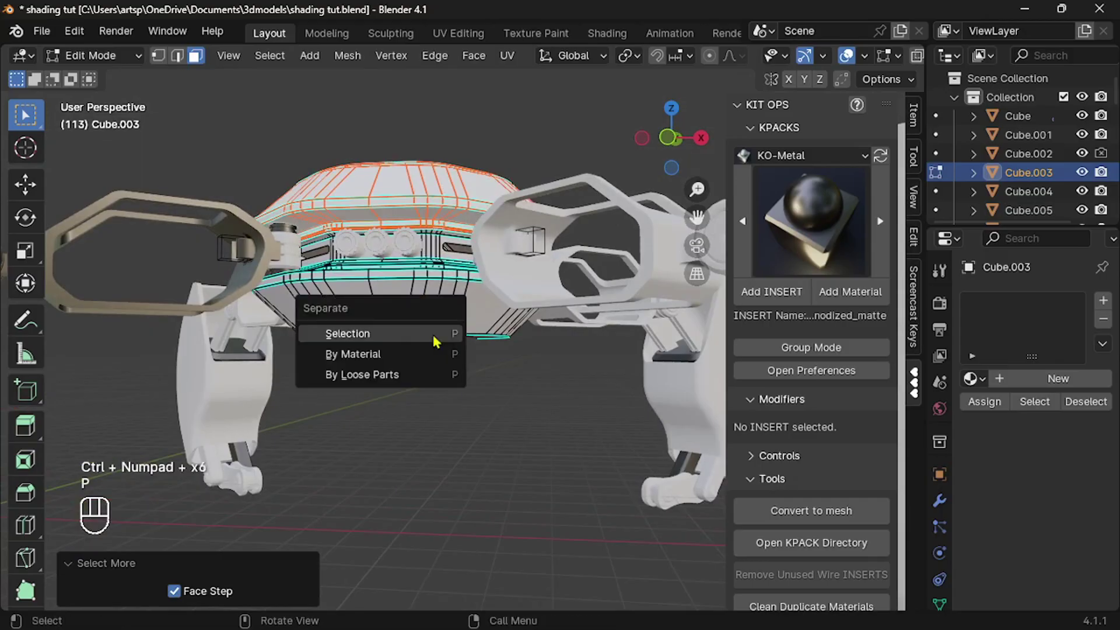
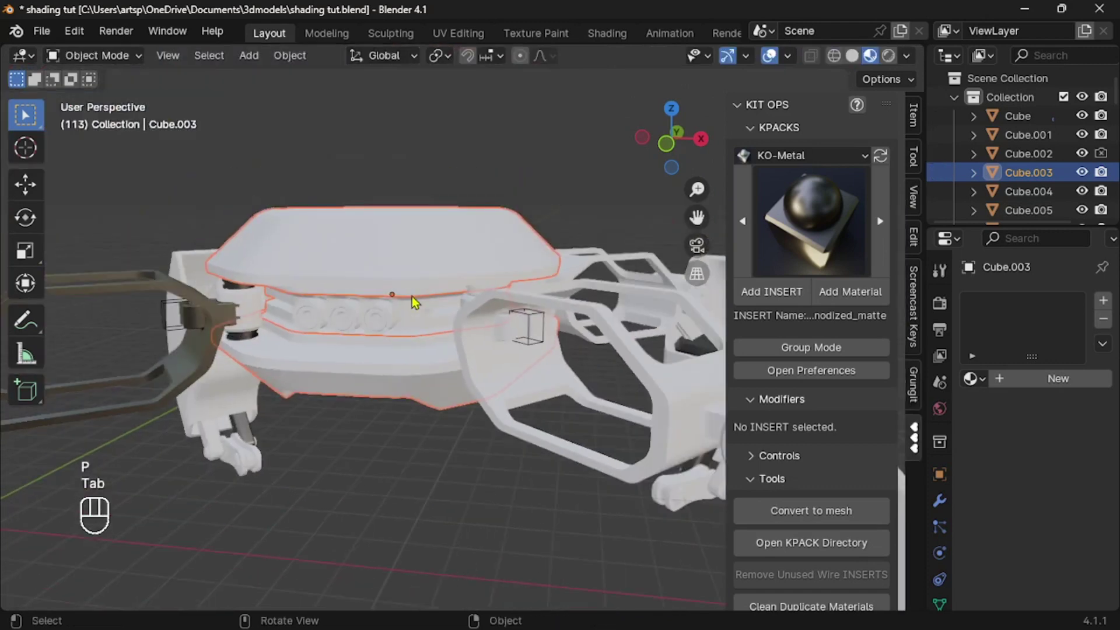
# Back in Object Mode, select the newly separated top shell object.
pyautogui.middleClick(446, 321)
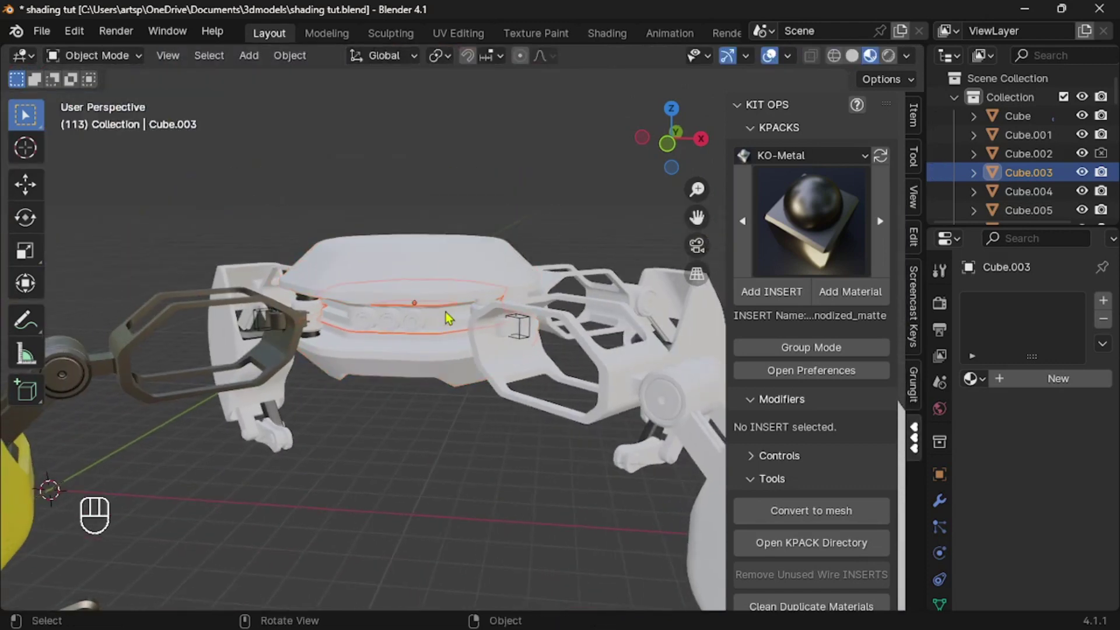
pyautogui.middleClick(445, 266)
pyautogui.middleClick(442, 392)
pyautogui.middleClick(436, 326)
pyautogui.middleClick(439, 327)
pyautogui.middleClick(823, 299)
pyautogui.middleClick(438, 505)
pyautogui.click(443, 293)
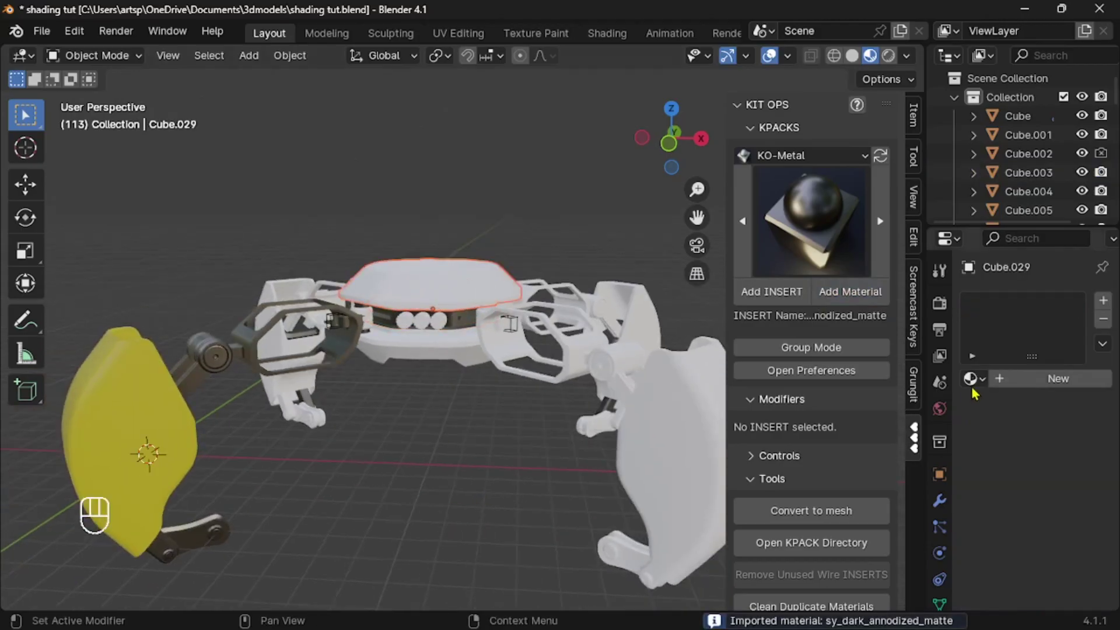
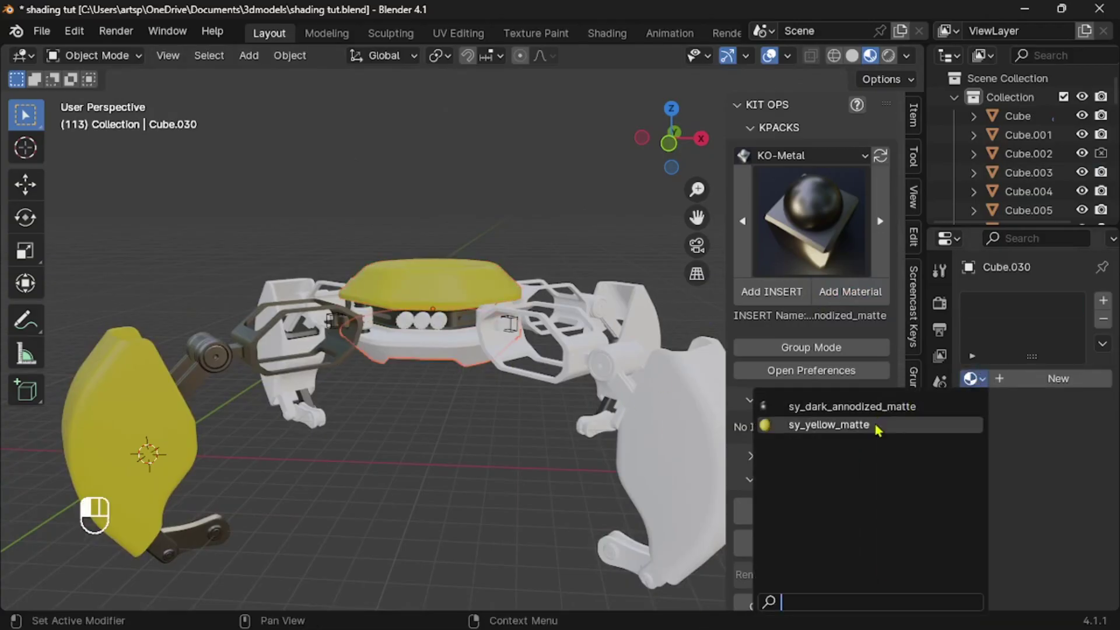
# Assign sy_yellow_matte to the lower body Cube.030, then select the eye cylinder.
pyautogui.middleClick(437, 456)
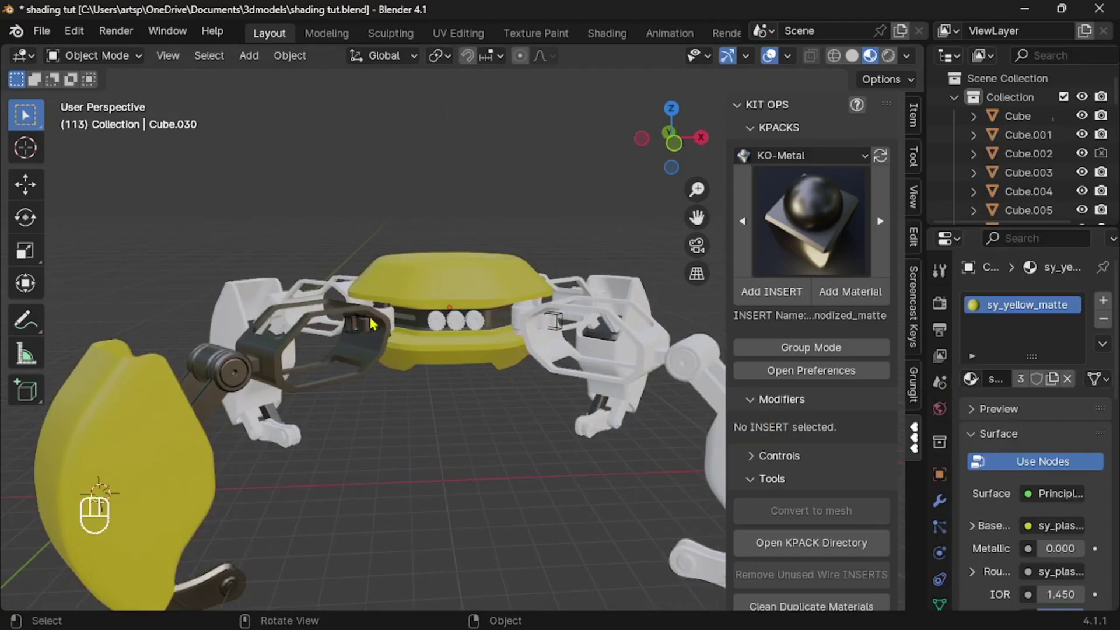
pyautogui.click(397, 310)
pyautogui.click(397, 314)
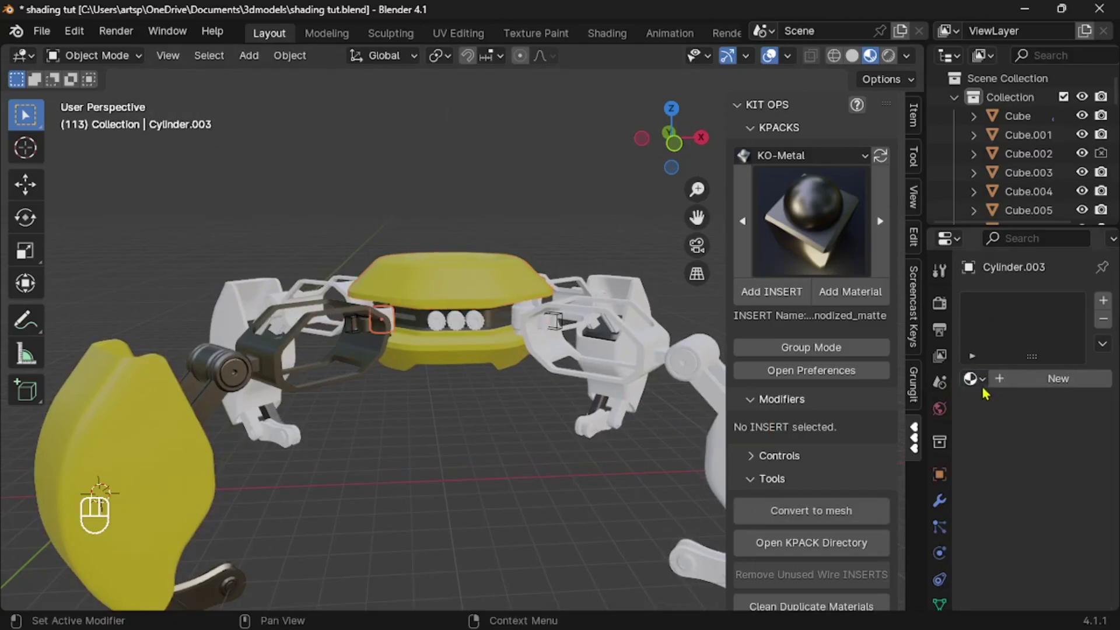
pyautogui.click(989, 390)
pyautogui.click(447, 320)
# Isolate the eye in local view and give its lens sy_dark_annodized_shiny metal.
pyautogui.press('/')
pyautogui.middleClick(442, 322)
pyautogui.press('Tab')
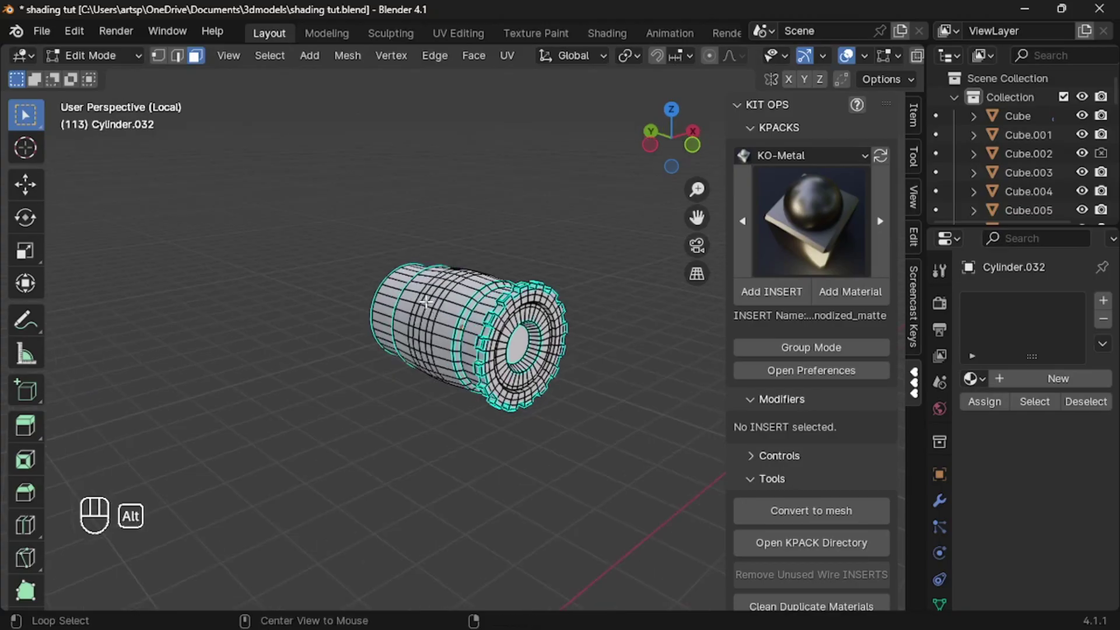
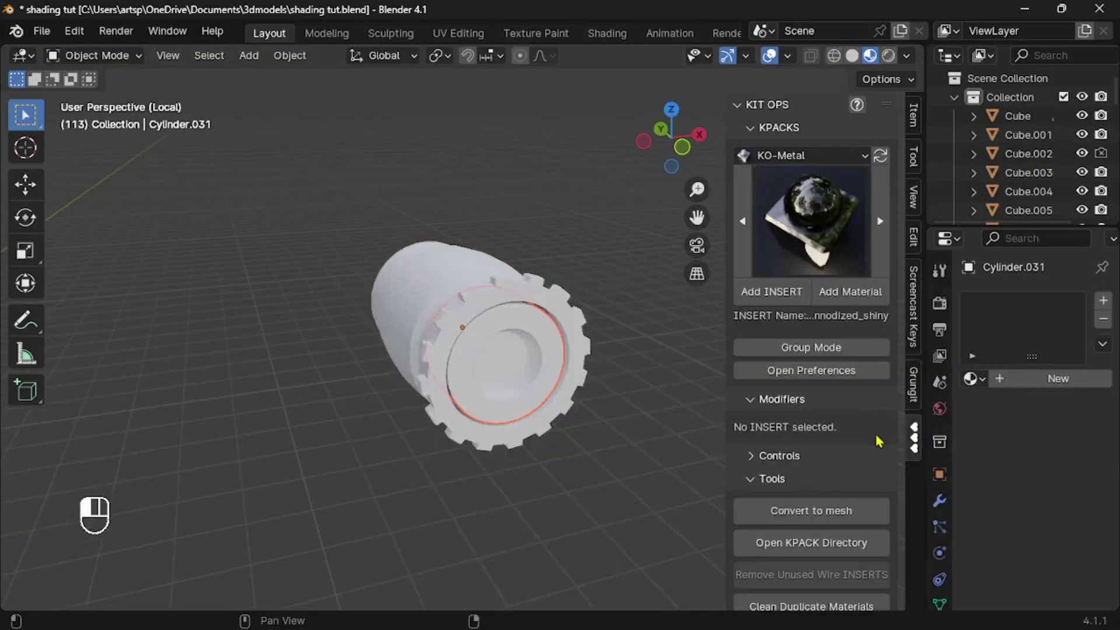
pyautogui.click(842, 288)
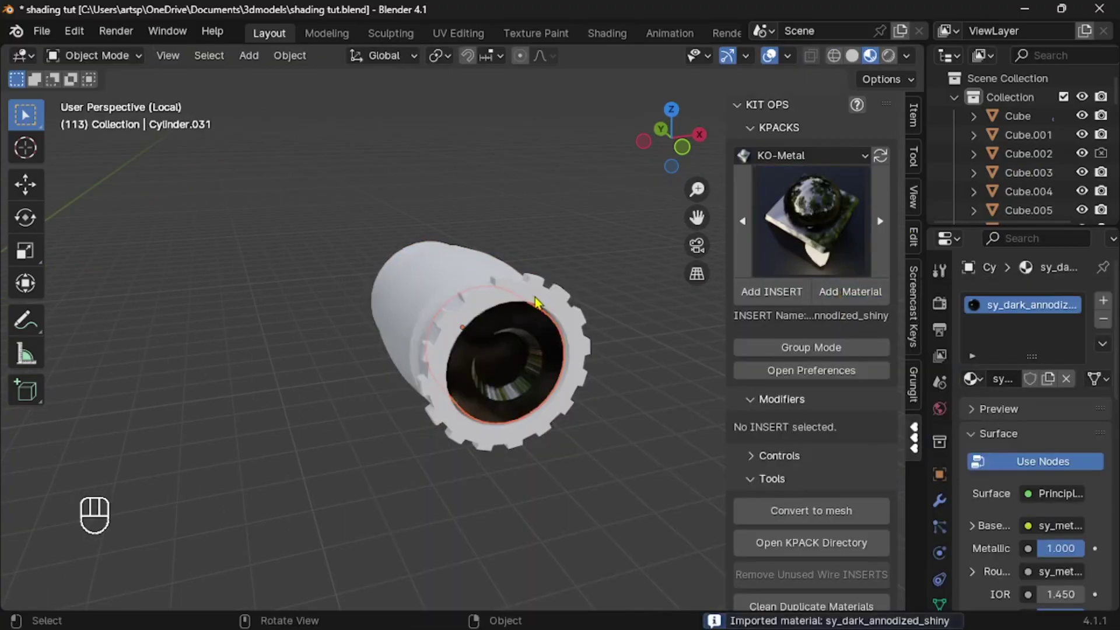
# Give the gear ring sy_dark_annodized_matte and select the outer eye housing.
pyautogui.click(538, 297)
pyautogui.click(766, 252)
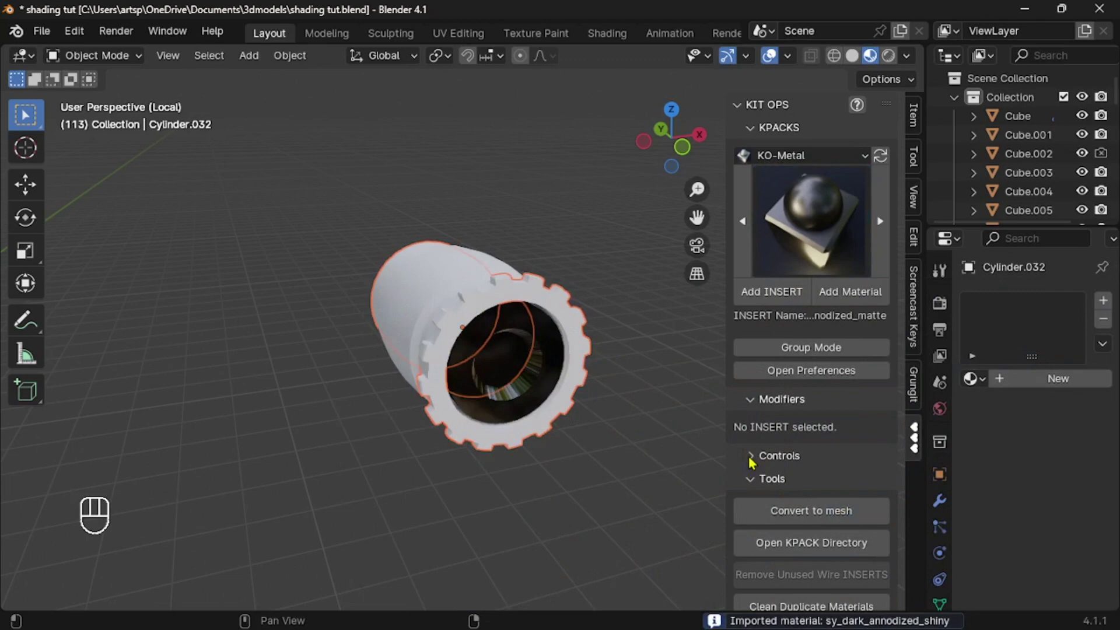
pyautogui.click(856, 298)
pyautogui.click(464, 284)
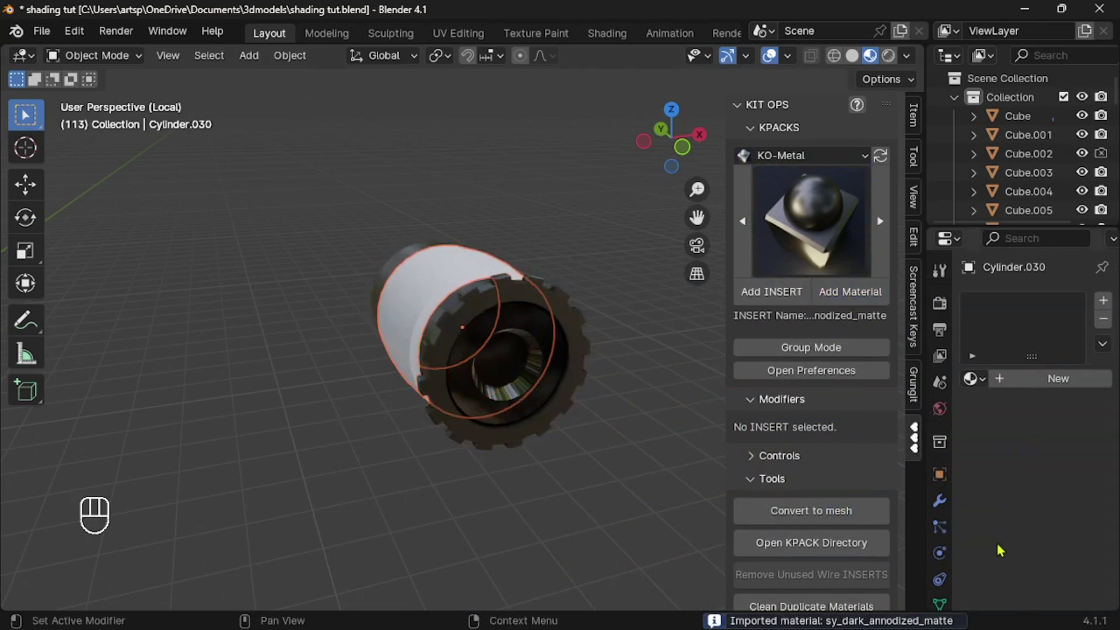
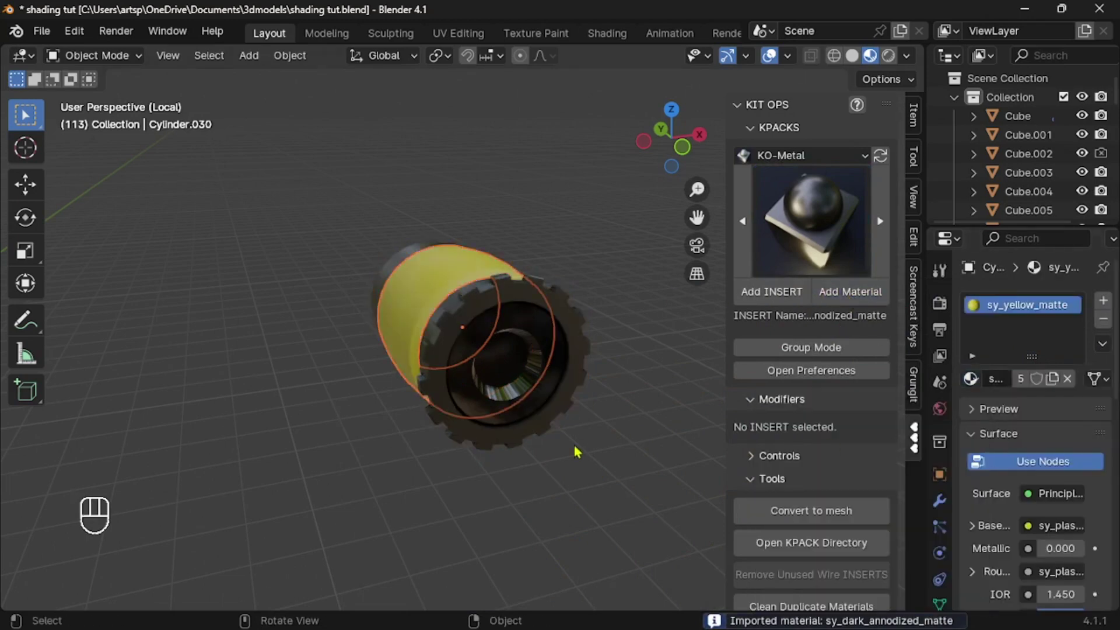
# Give the housing sy_yellow_matte, leave local view and hide the sidebar.
pyautogui.press('/')
pyautogui.click(425, 423)
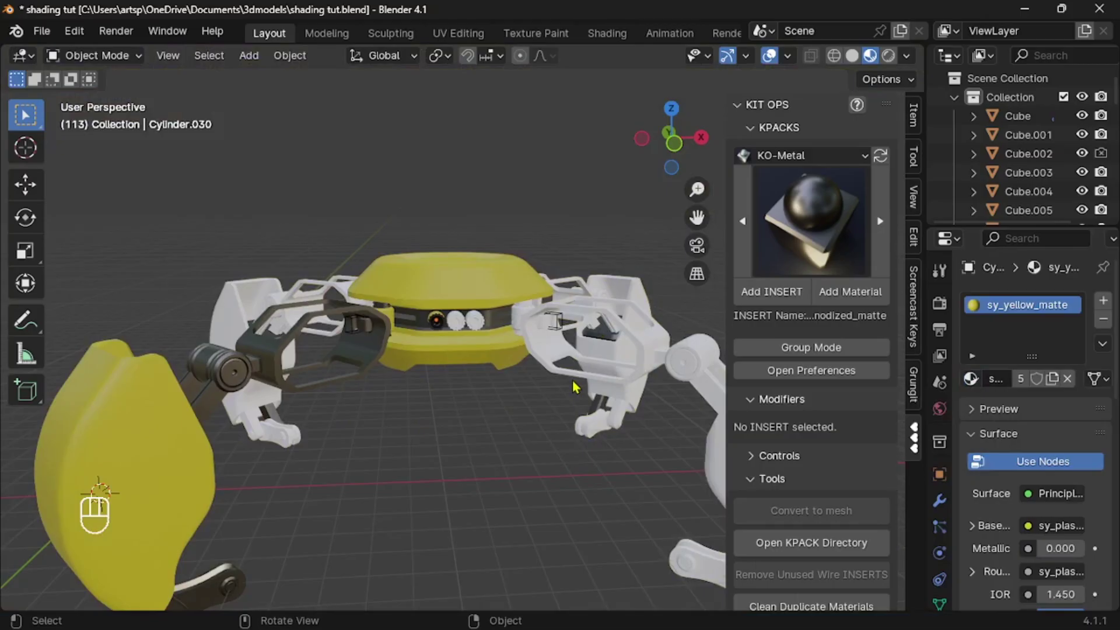
pyautogui.press('n')
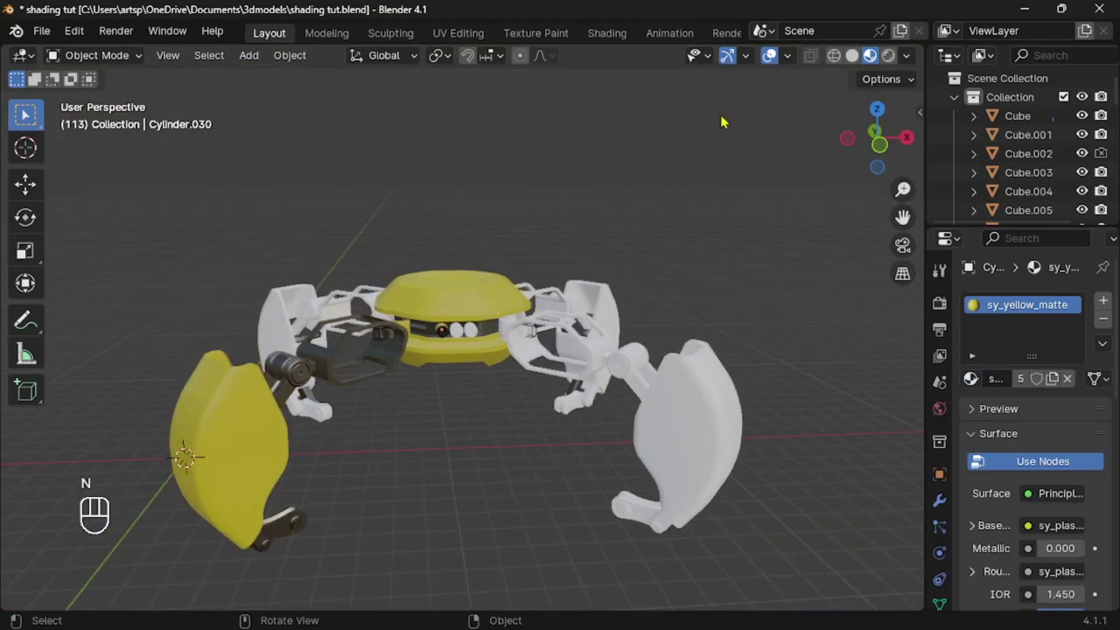
# From top orthographic view, select three of the crab's four arms and delete them.
pyautogui.moveTo(859, 62); pyautogui.dragTo(682, 218)
pyautogui.press('KP_7')
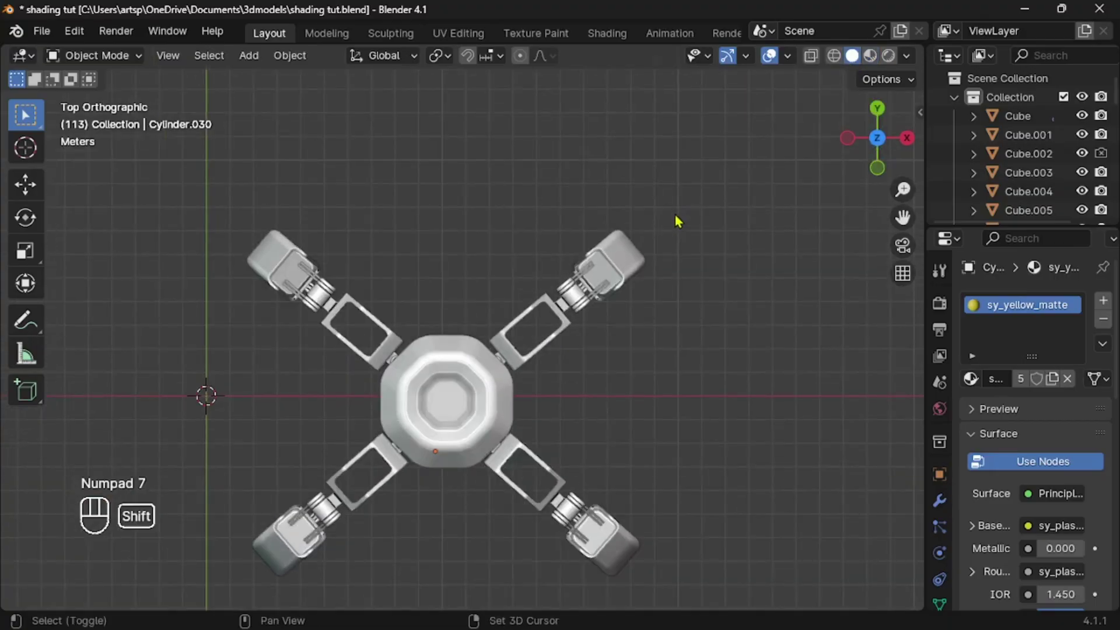
pyautogui.press('a')
pyautogui.moveTo(284, 355); pyautogui.dragTo(457, 525)
pyautogui.moveTo(358, 329); pyautogui.dragTo(469, 429)
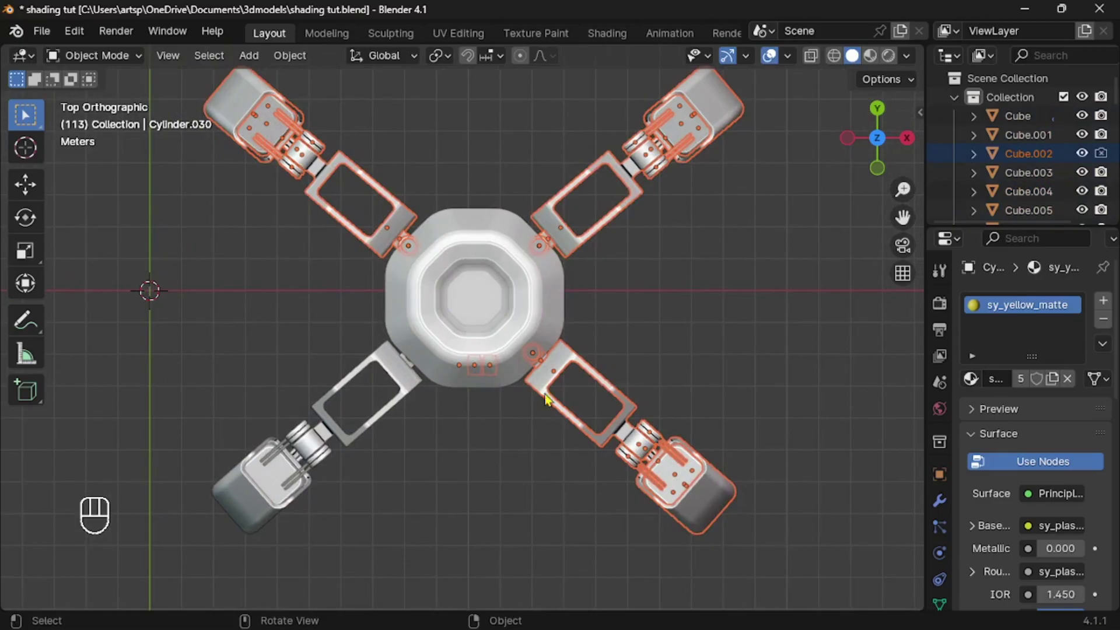
pyautogui.press('x')
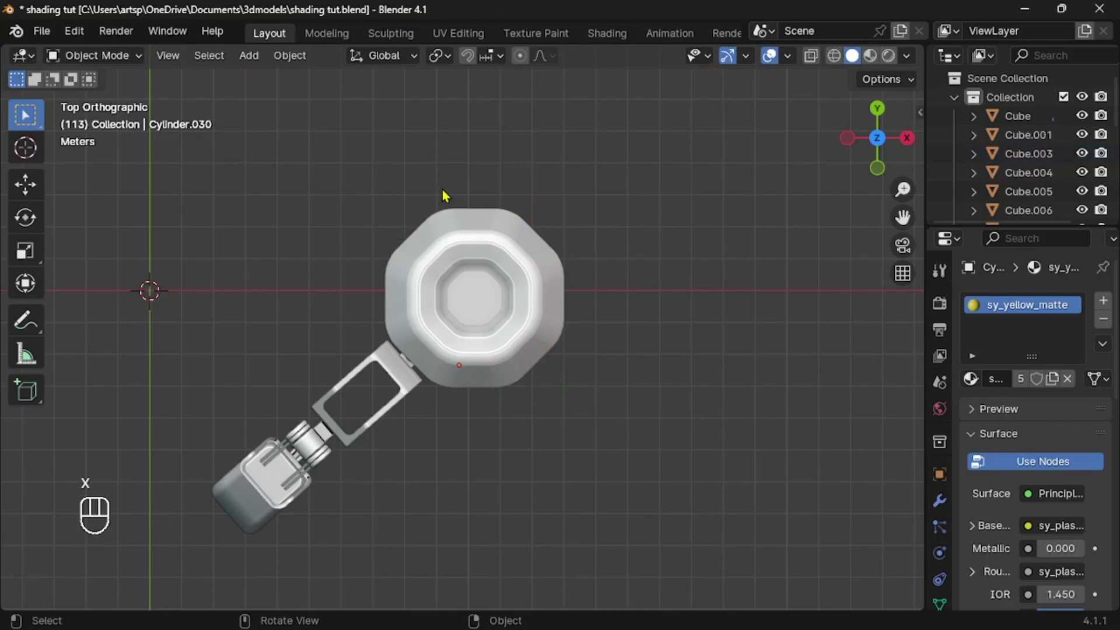
# Duplicate the remaining arm and place it rotated against the body's upper-left.
pyautogui.press('a')
pyautogui.moveTo(374, 282); pyautogui.dragTo(461, 305)
pyautogui.click(459, 325)
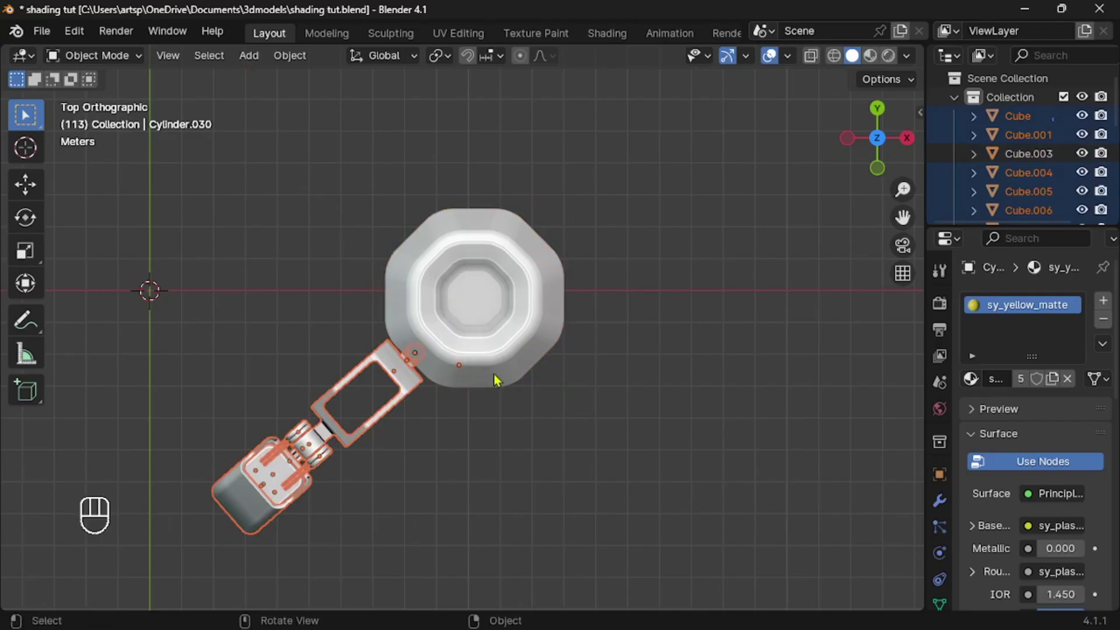
pyautogui.press('shift+d')
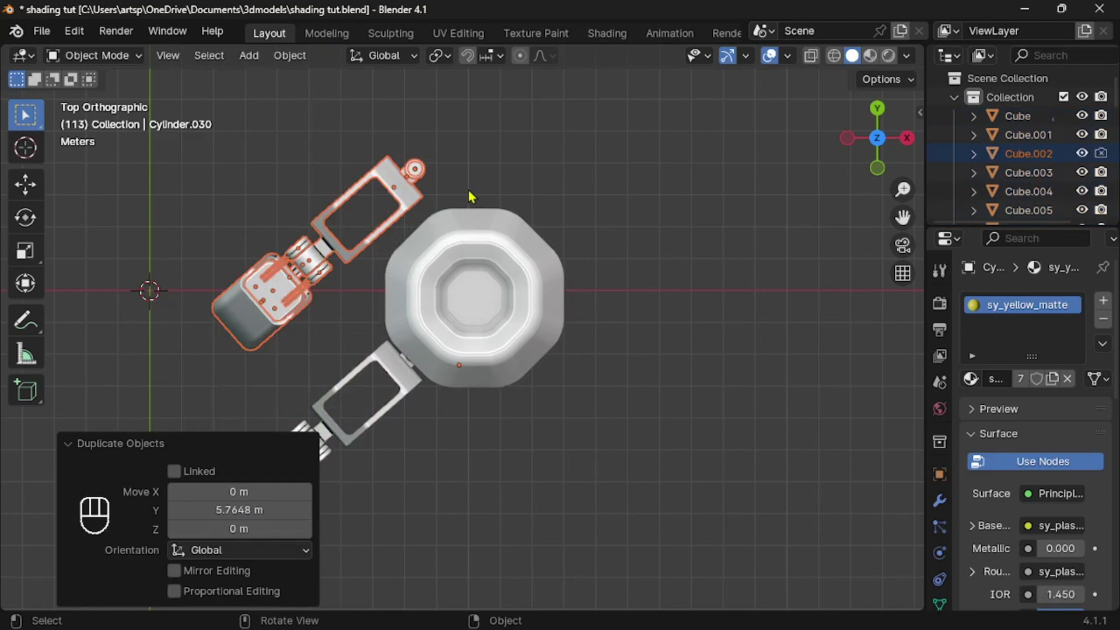
pyautogui.click(476, 193)
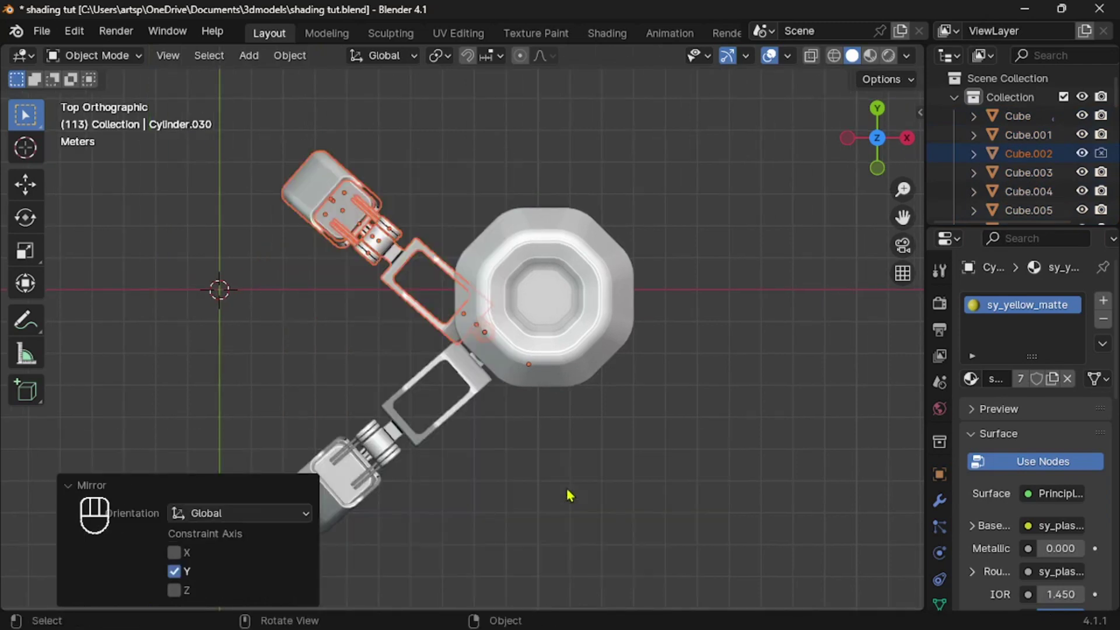